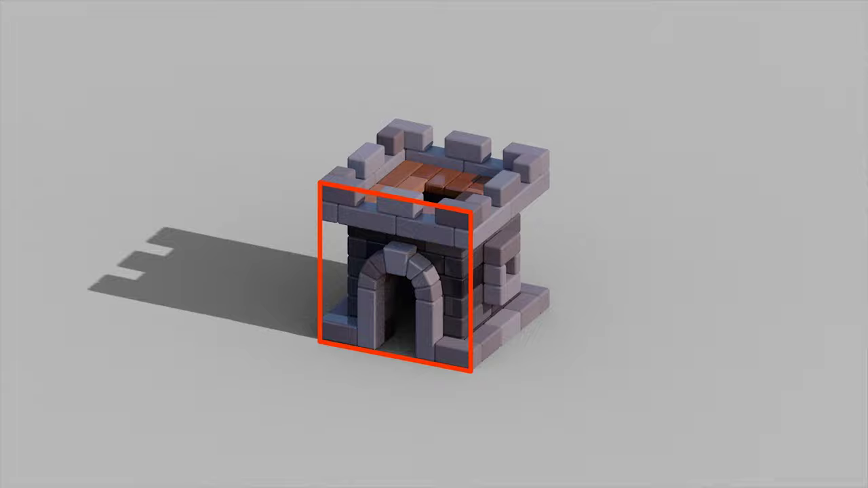
In Render properties, set the Color Management view transform to Standard.
click(713, 14)
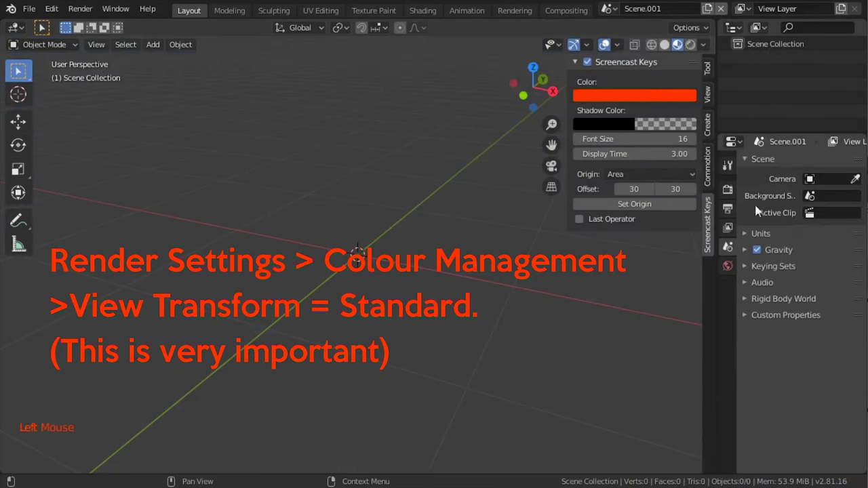
click(731, 190)
scroll(down, 3)
click(781, 469)
scroll(down, 3)
scroll(down, 3)
scroll(down, 3)
click(834, 383)
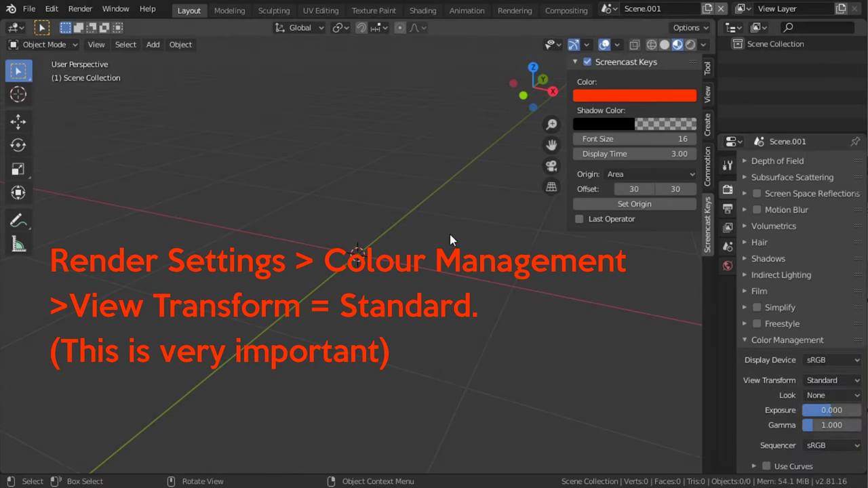
Add a camera, clear its rotation, and set its lens type to Orthographic.
key(shift+a)
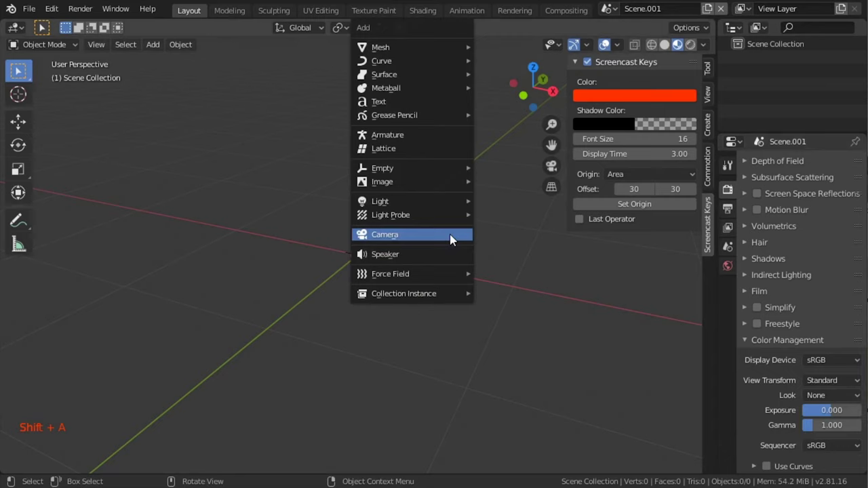
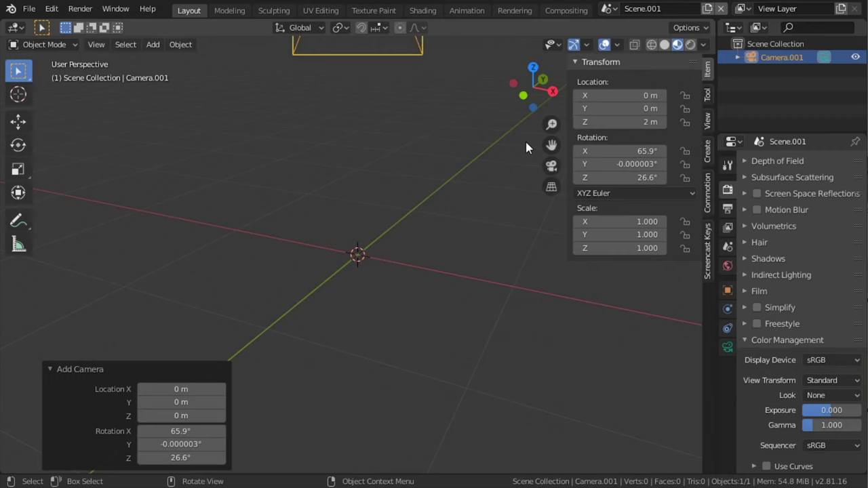
key(alt+r)
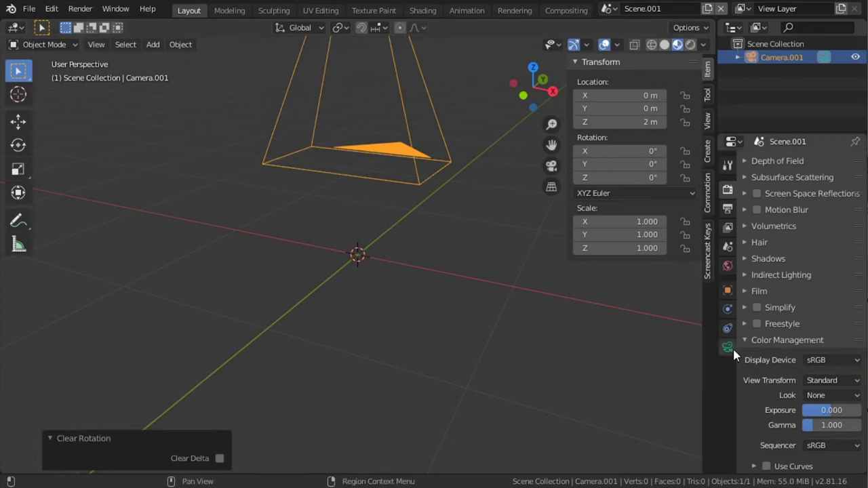
click(732, 355)
click(817, 206)
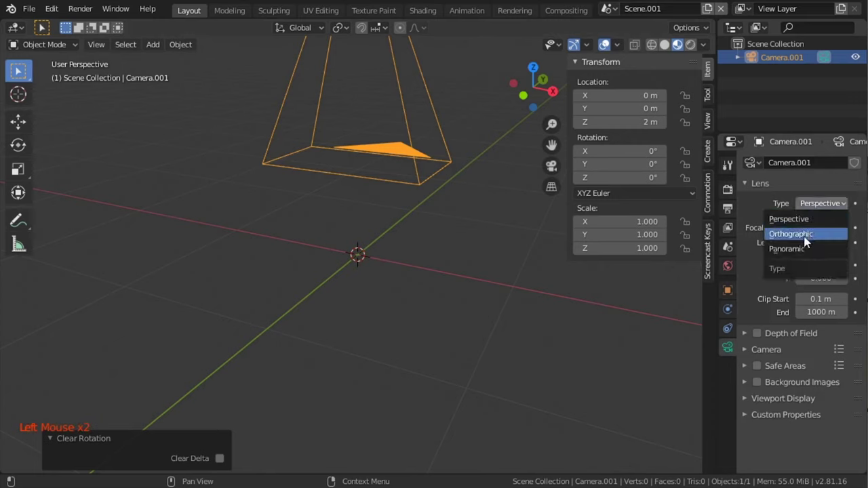
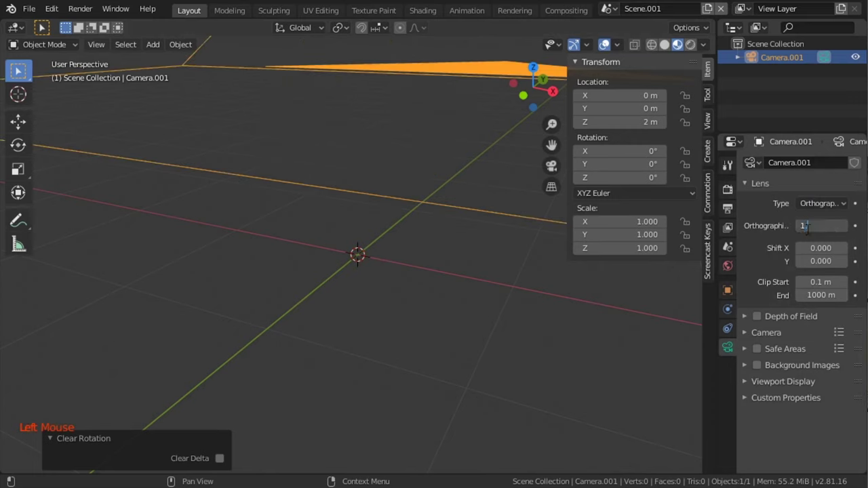
Add a mesh plane at the origin beneath the camera.
key(shift+a)
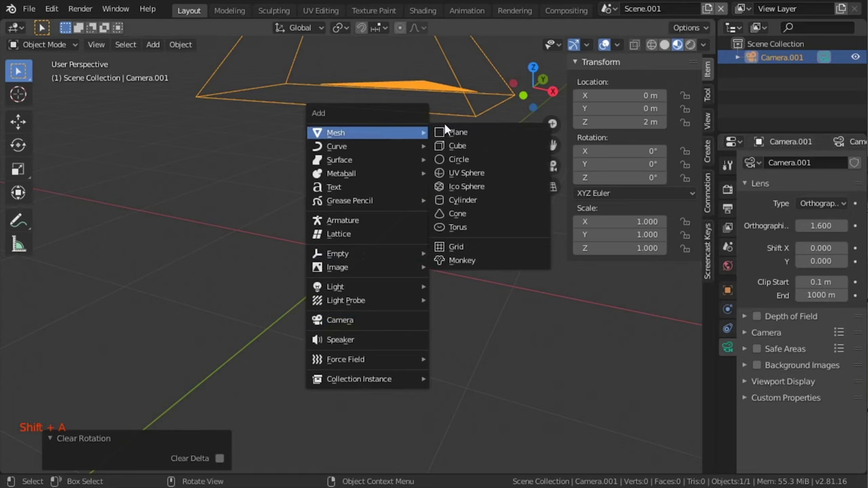
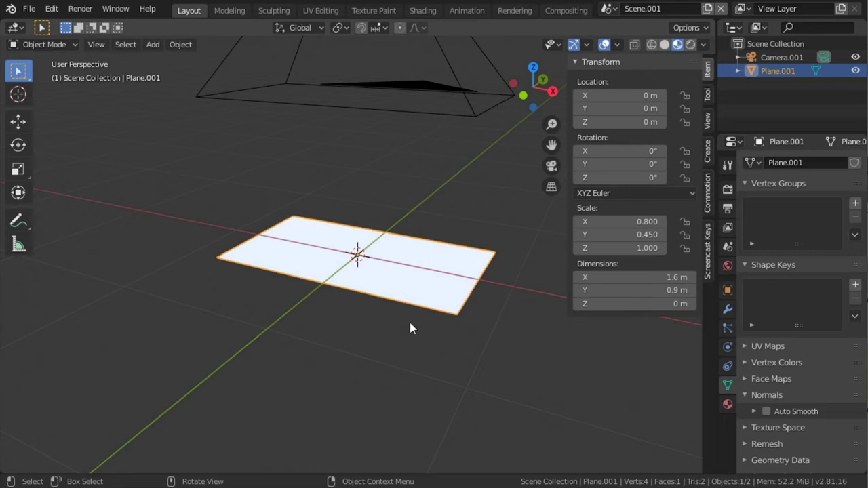
Look through the camera and give the plane a new material, changing its surface shader.
key(KP_0)
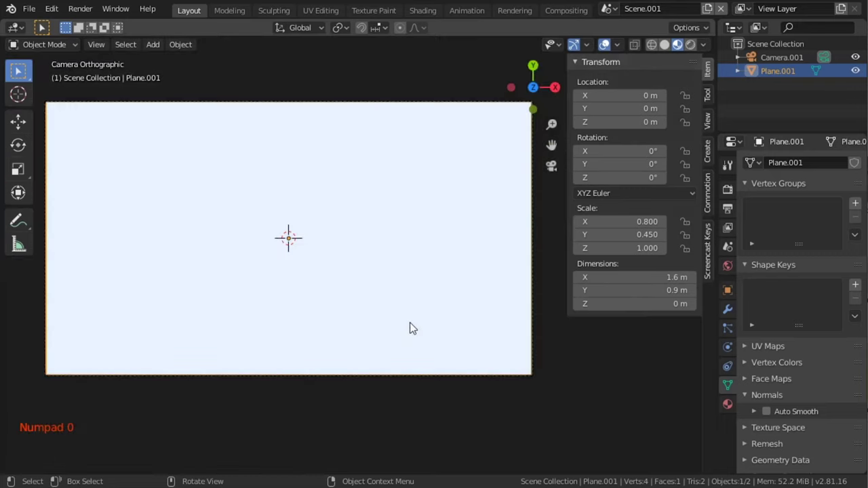
double_click(681, 49)
click(731, 405)
click(796, 225)
click(819, 305)
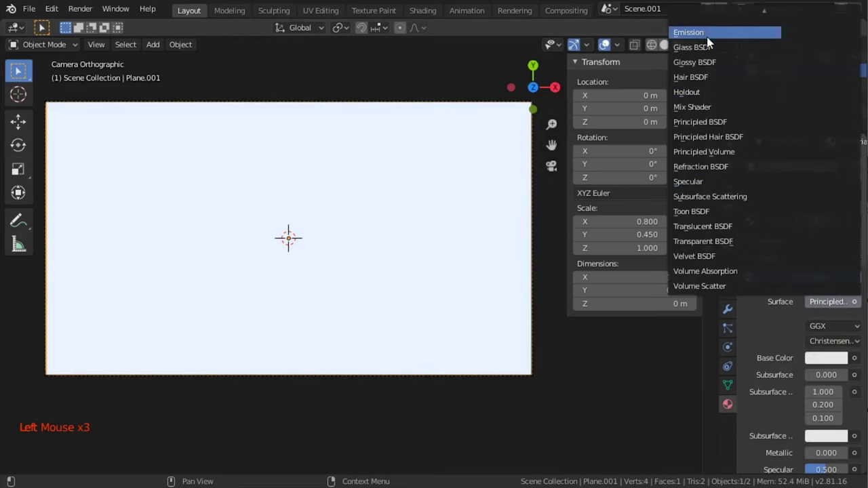
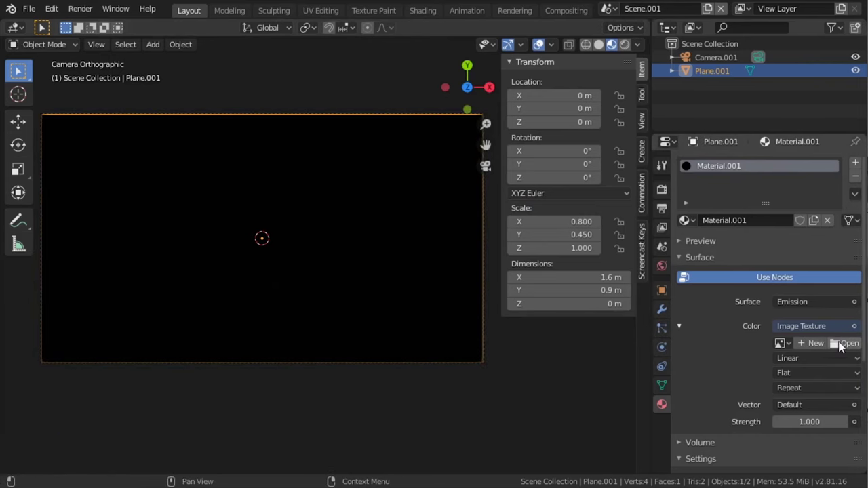
Browse for the cab_off.png castle render as the emission image texture.
click(843, 345)
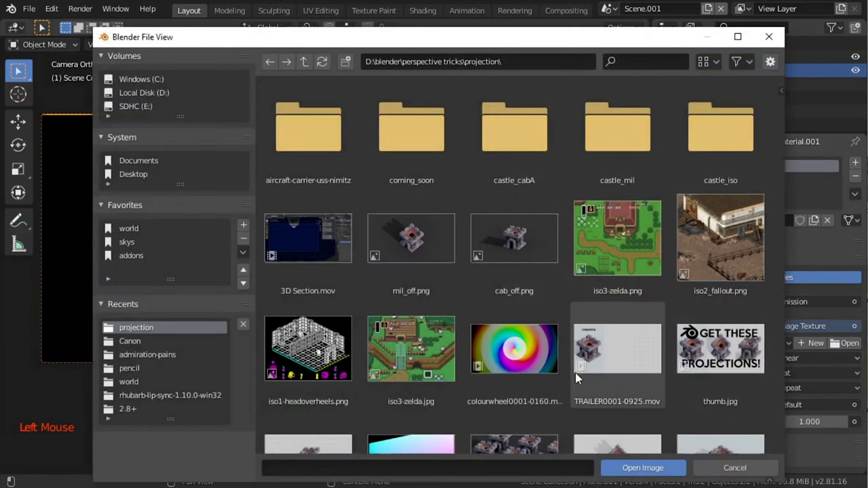
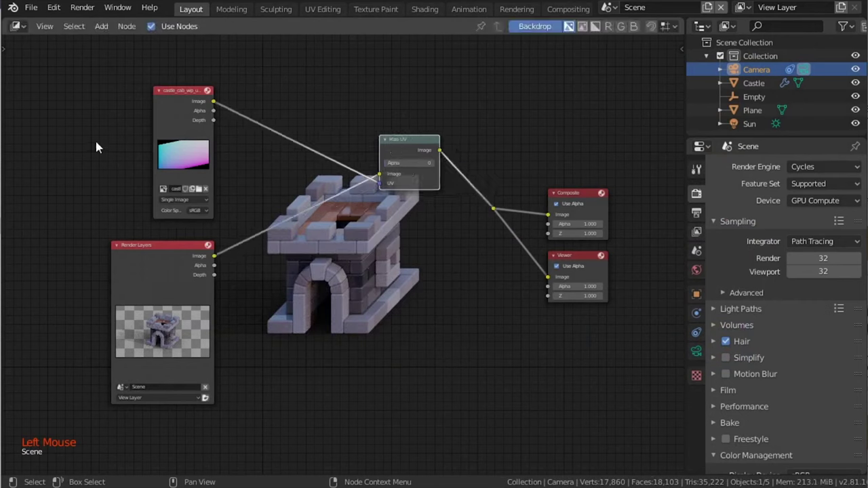
Reposition the Map UV node lower in the compositor tree.
click(162, 126)
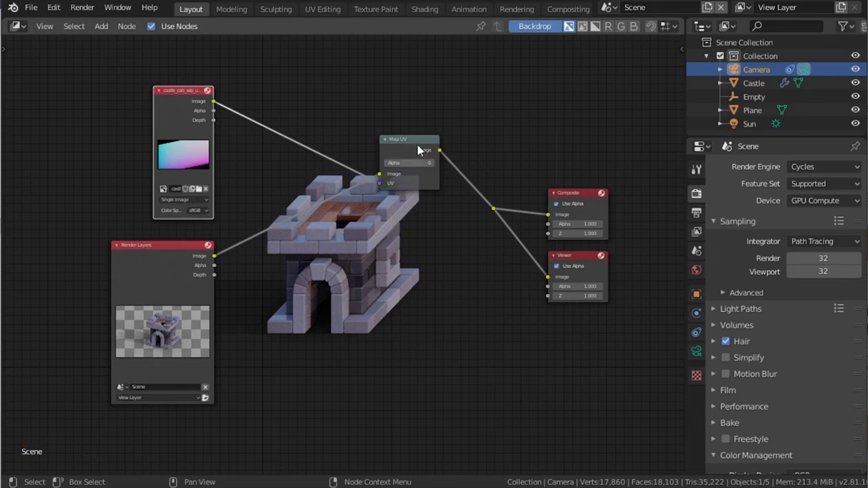
click(419, 153)
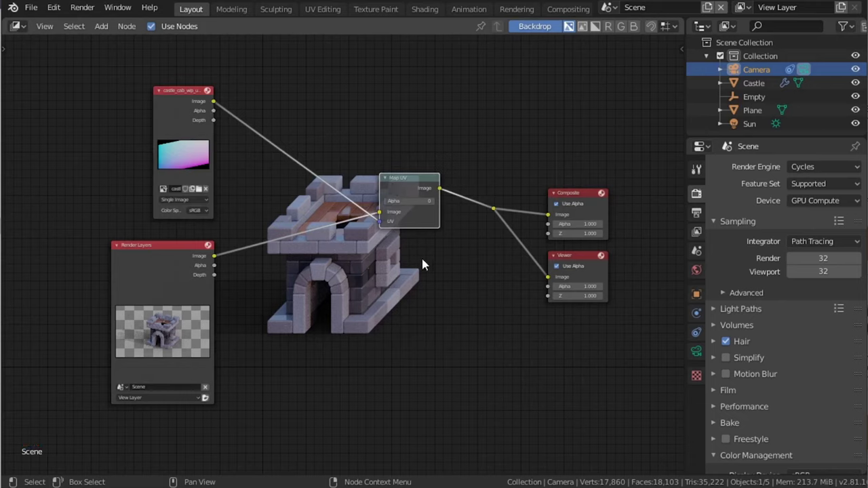
Insert a MixRGB node set to Multiply with white colour between the UV image and Map UV.
key(shift+a)
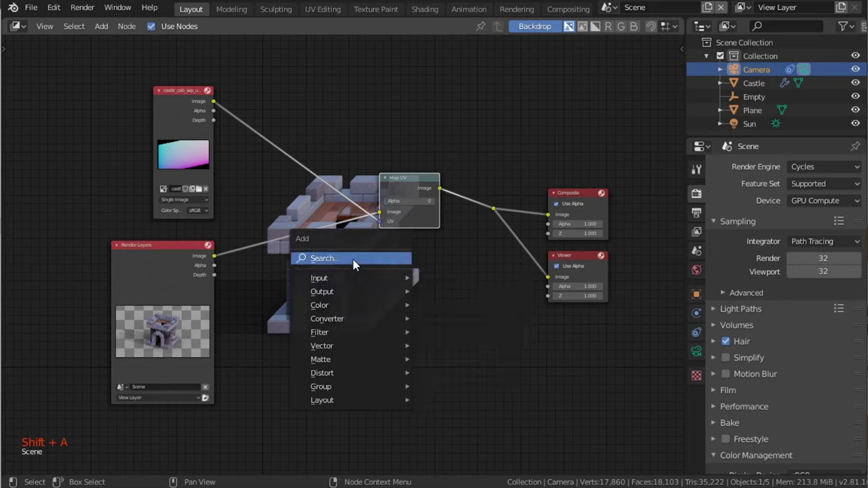
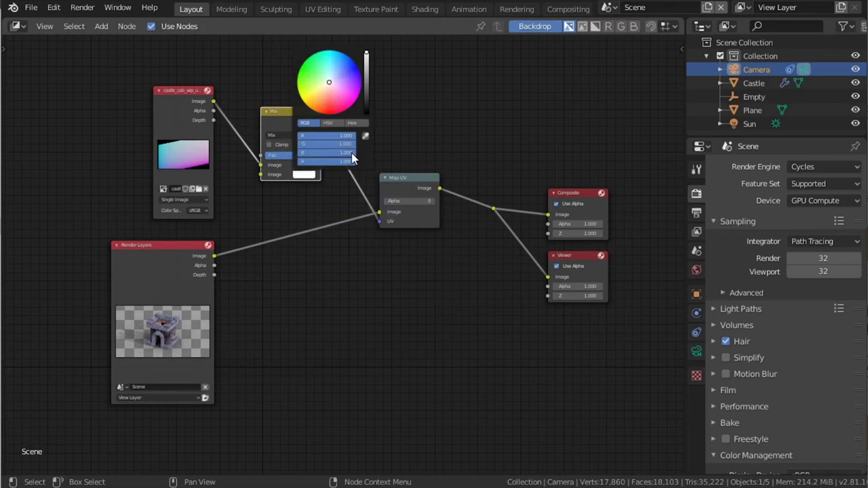
click(284, 138)
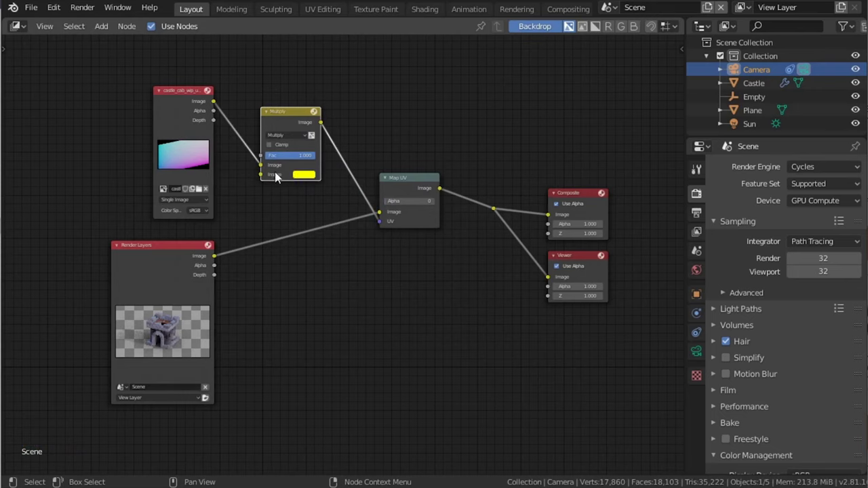
click(308, 177)
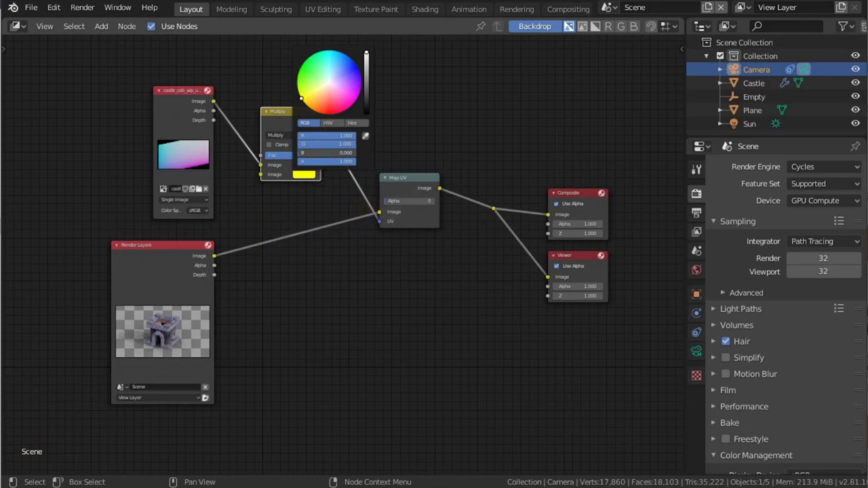
click(418, 186)
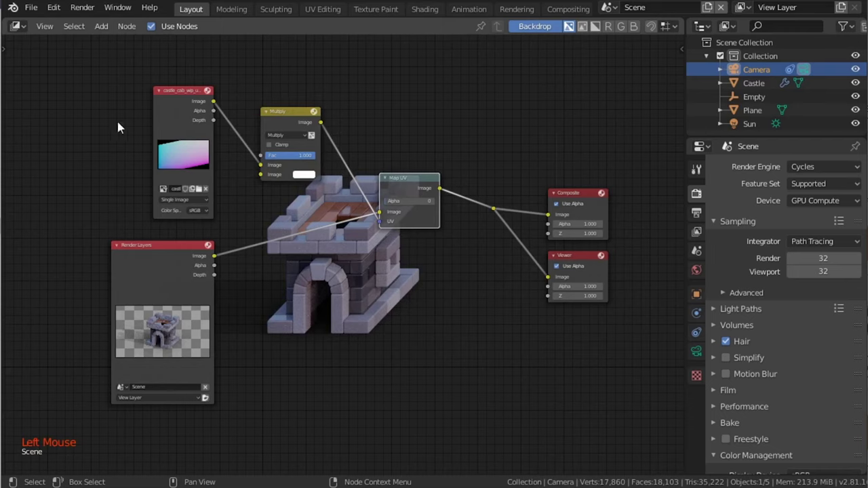
click(181, 119)
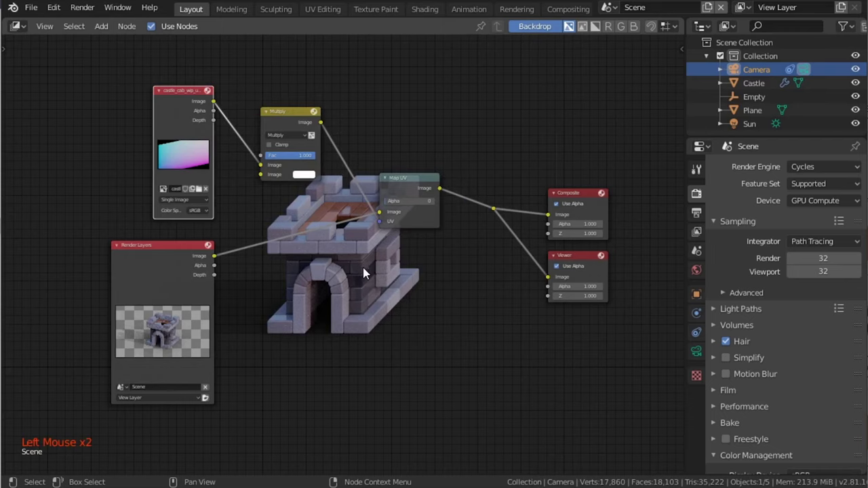
text(Scene)
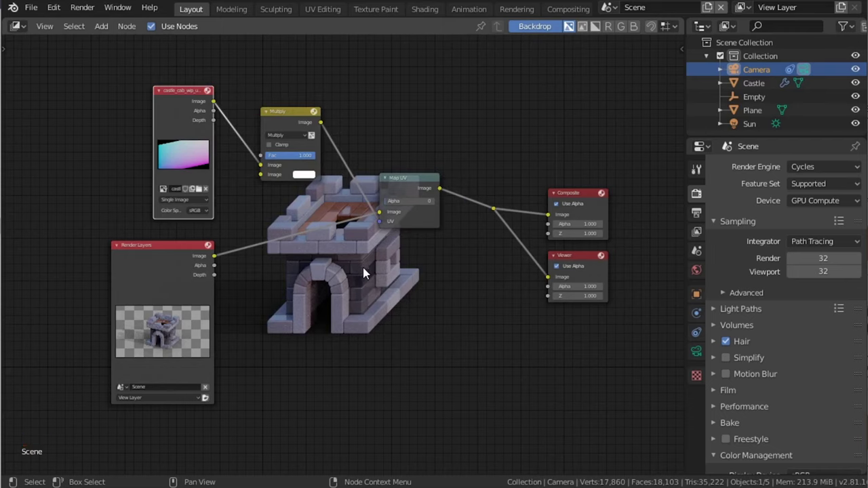